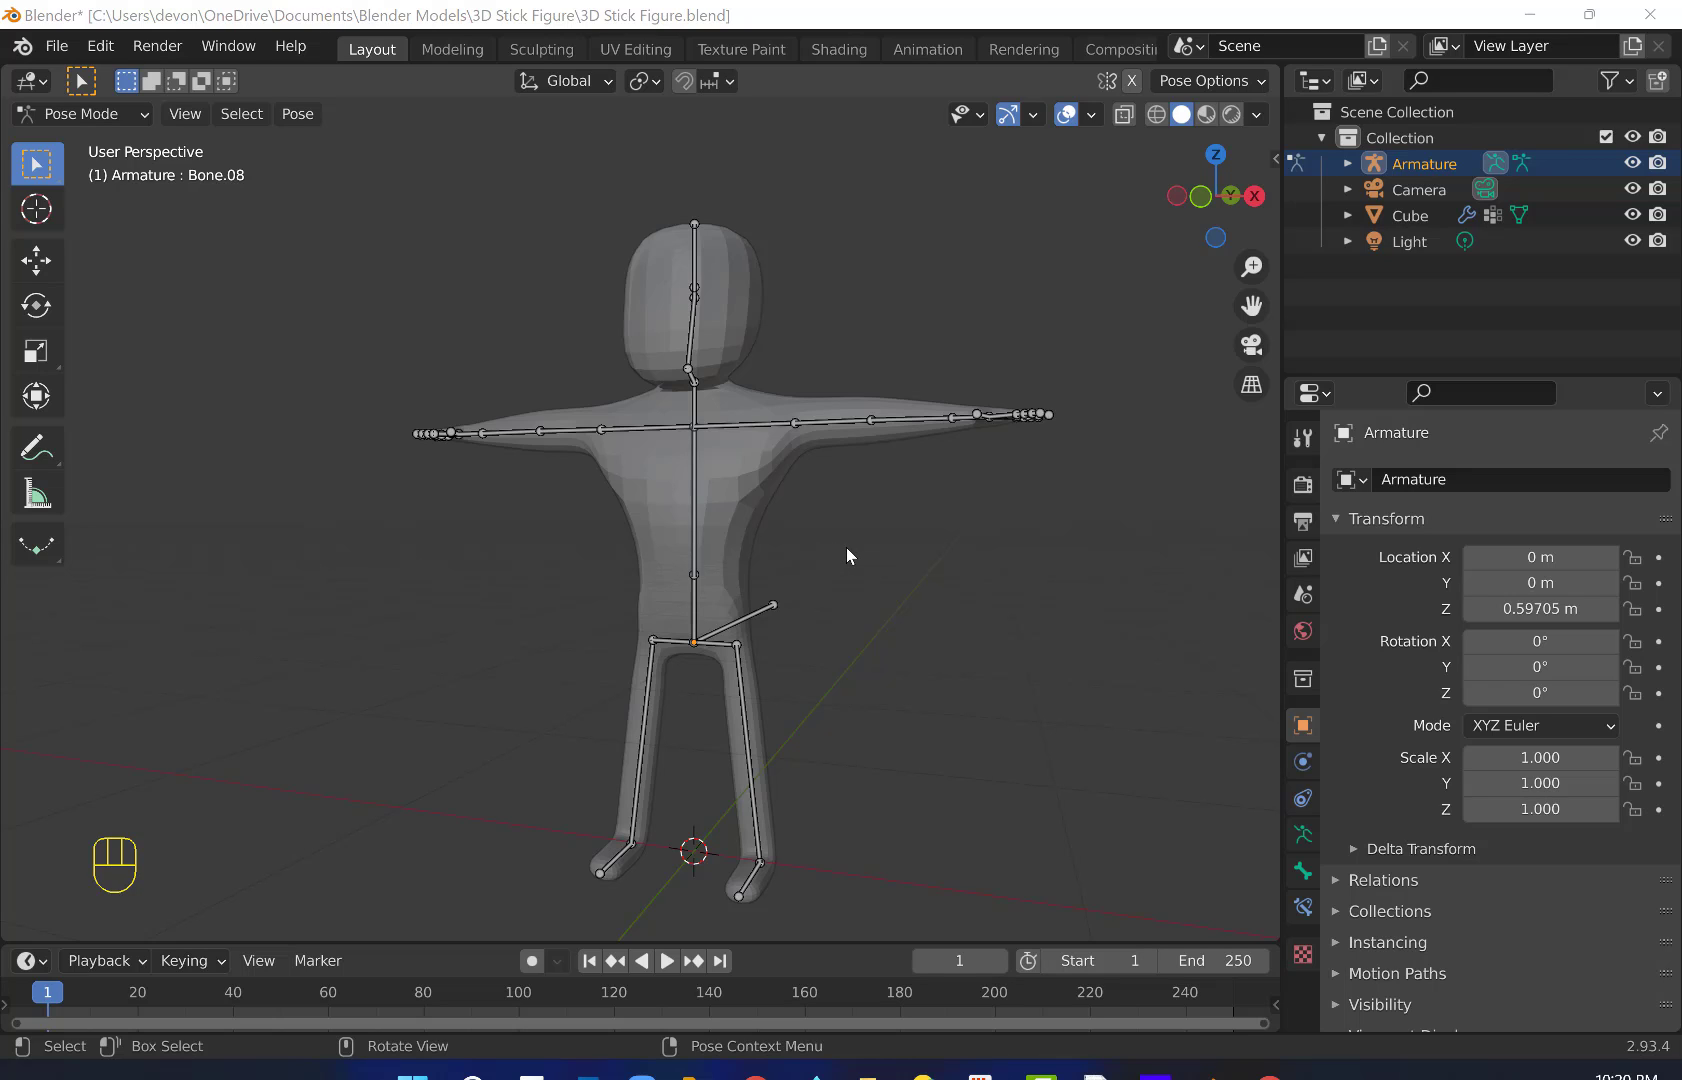
- Orbit to a front view of the stick figure and switch the armature from Pose Mode to Object Mode
left_click_drag(854, 555, 923, 580)
scroll("down", 3)
left_click_drag(910, 582, 909, 570)
left_click_drag(71, 122, 79, 153)
scroll("up", 3)
left_click_drag(956, 539, 924, 511)
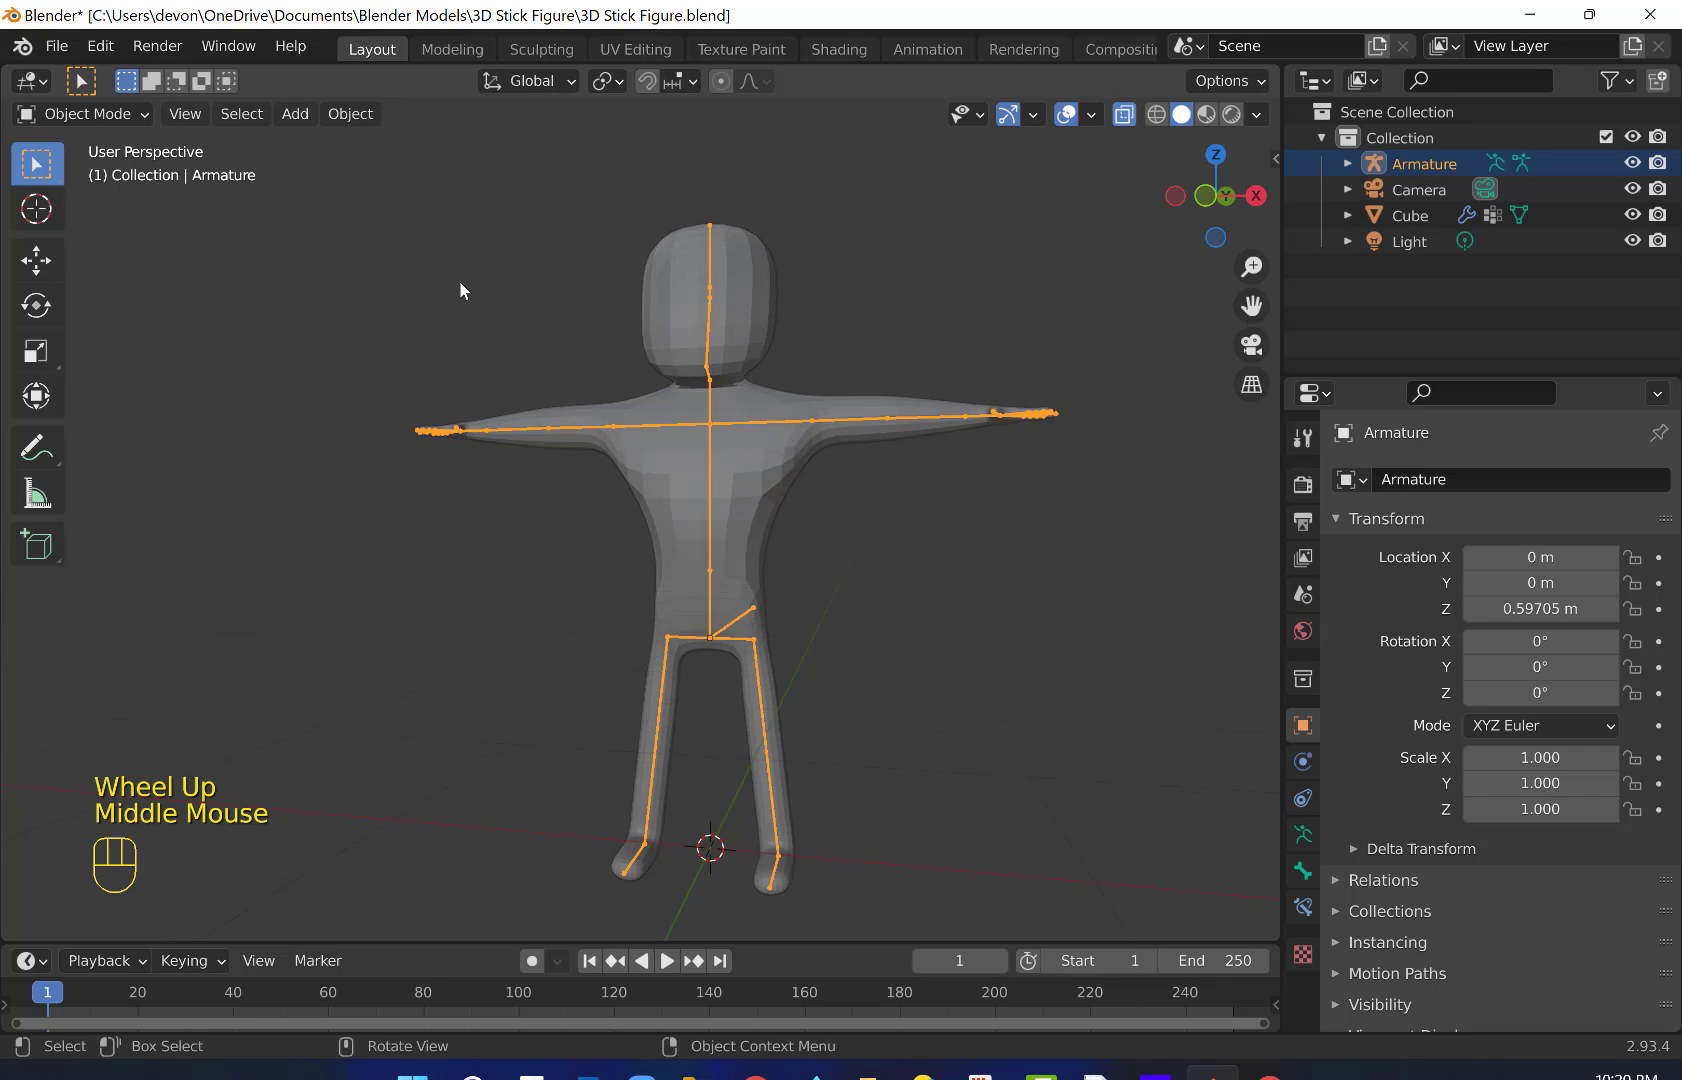
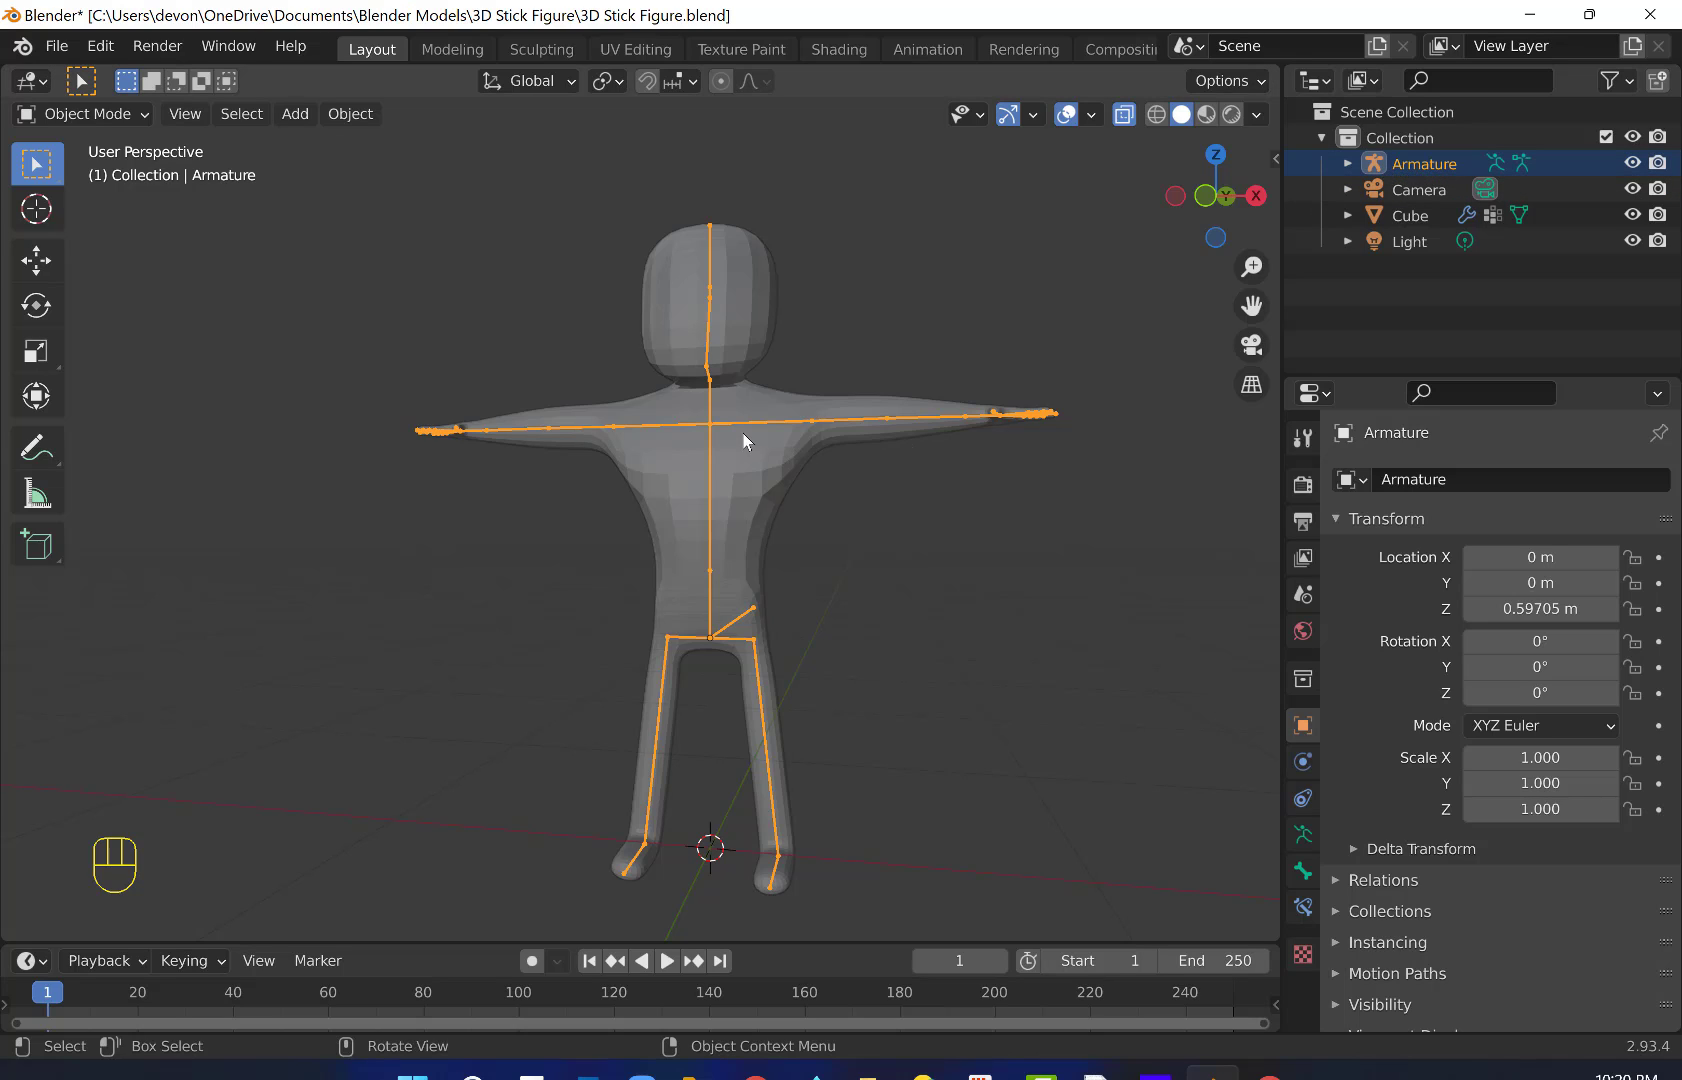
- Re-enter Pose Mode, select the left upper arm bone (Bone.08) and face the figure front-on
left_click(530, 476)
left_click_drag(79, 119, 90, 214)
left_click_drag(439, 452, 645, 498)
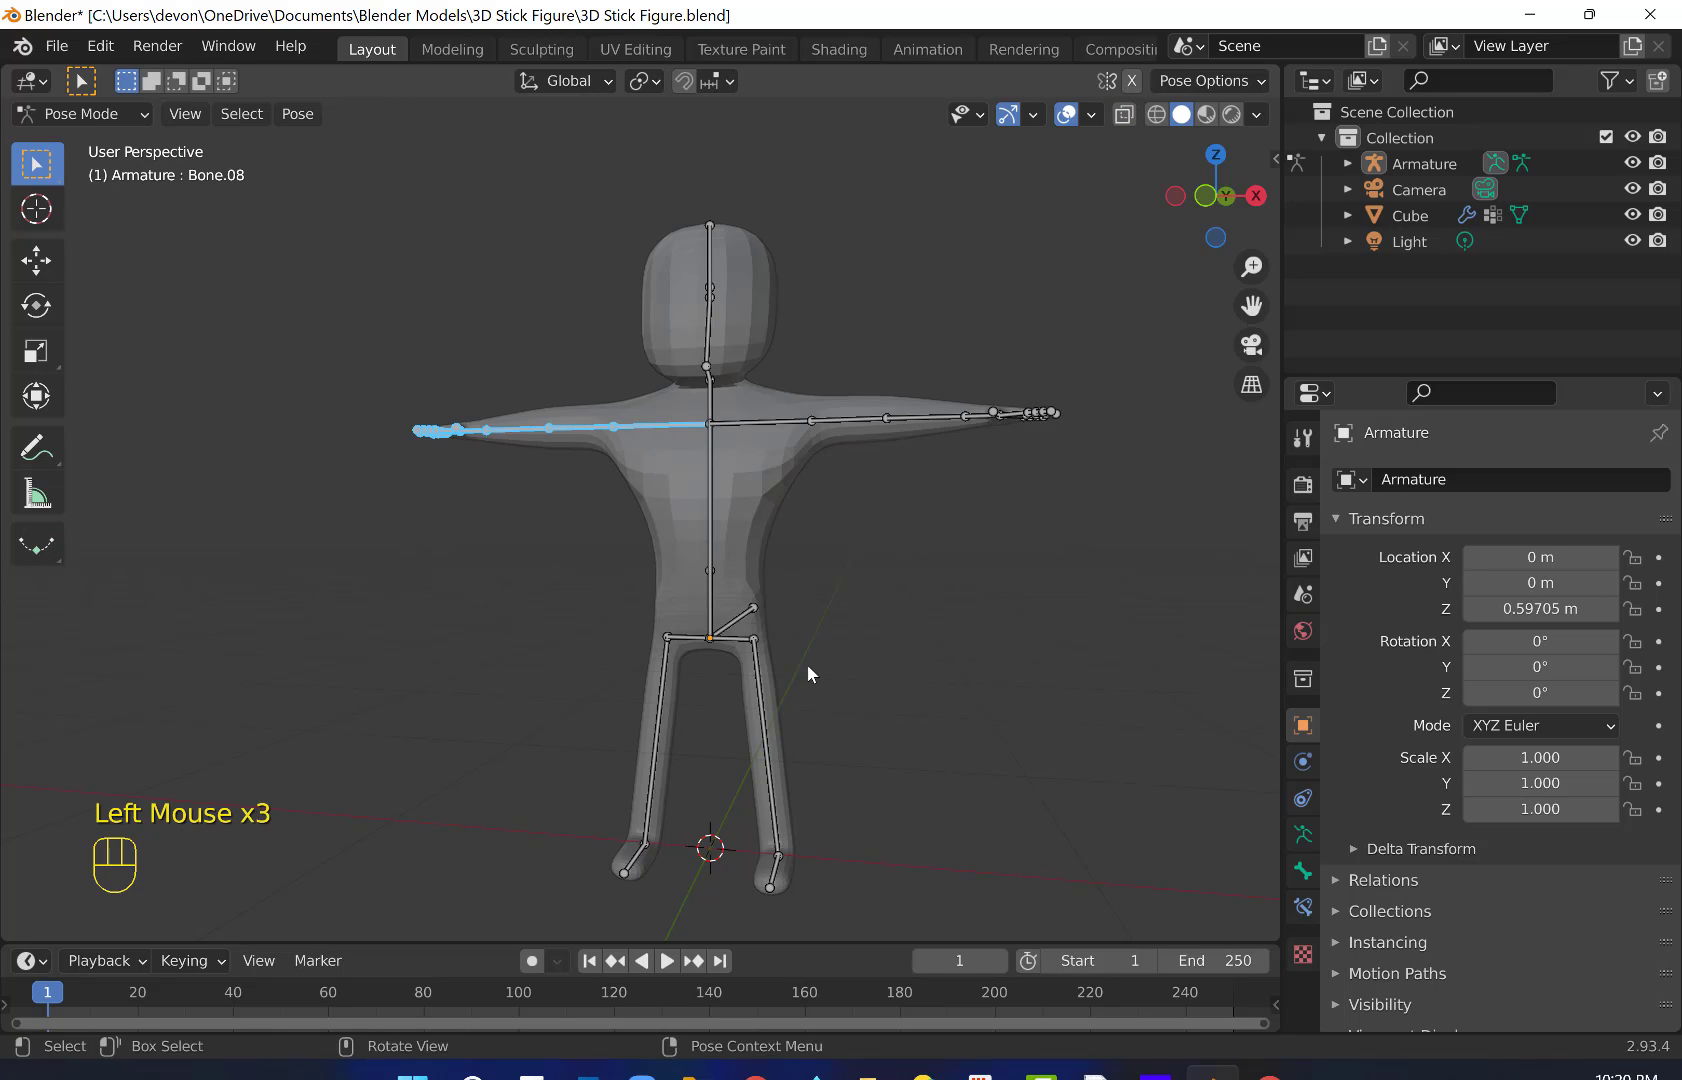
left_click_drag(825, 609, 906, 595)
left_click_drag(633, 511, 593, 516)
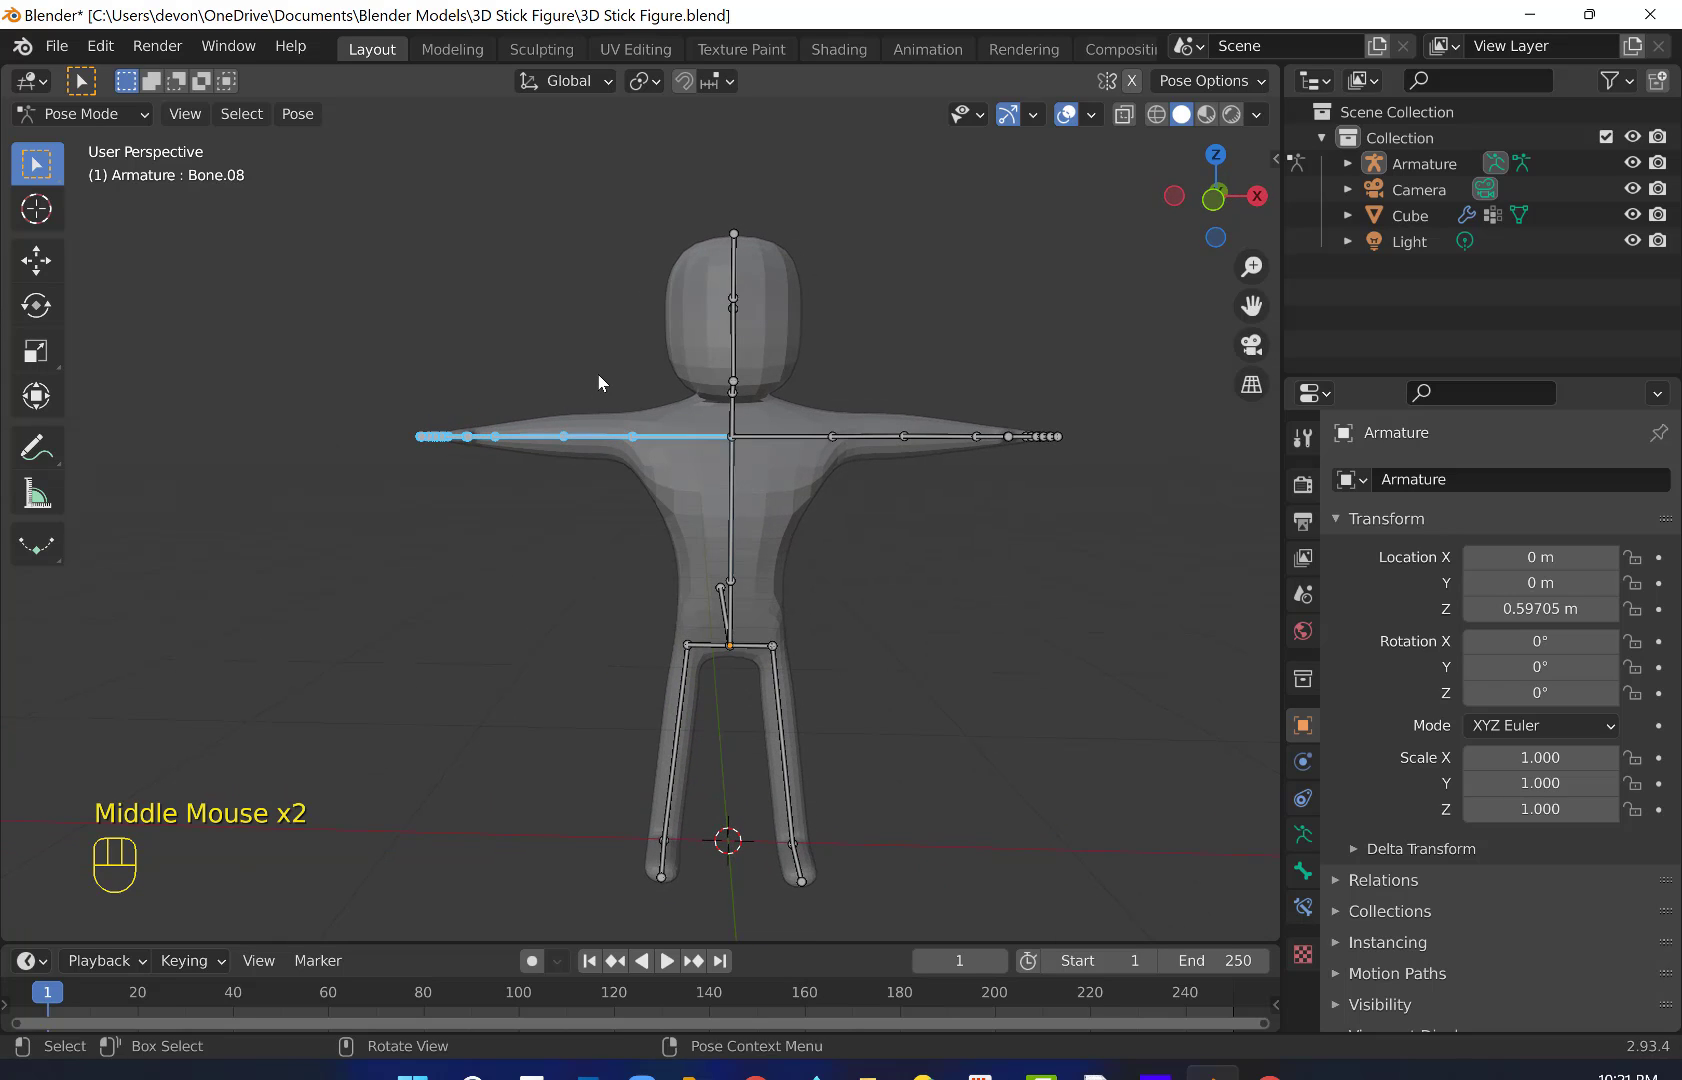
- Start and cancel trial rotations on the left upper arm and forearm bones, keeping the T-pose
key("r")
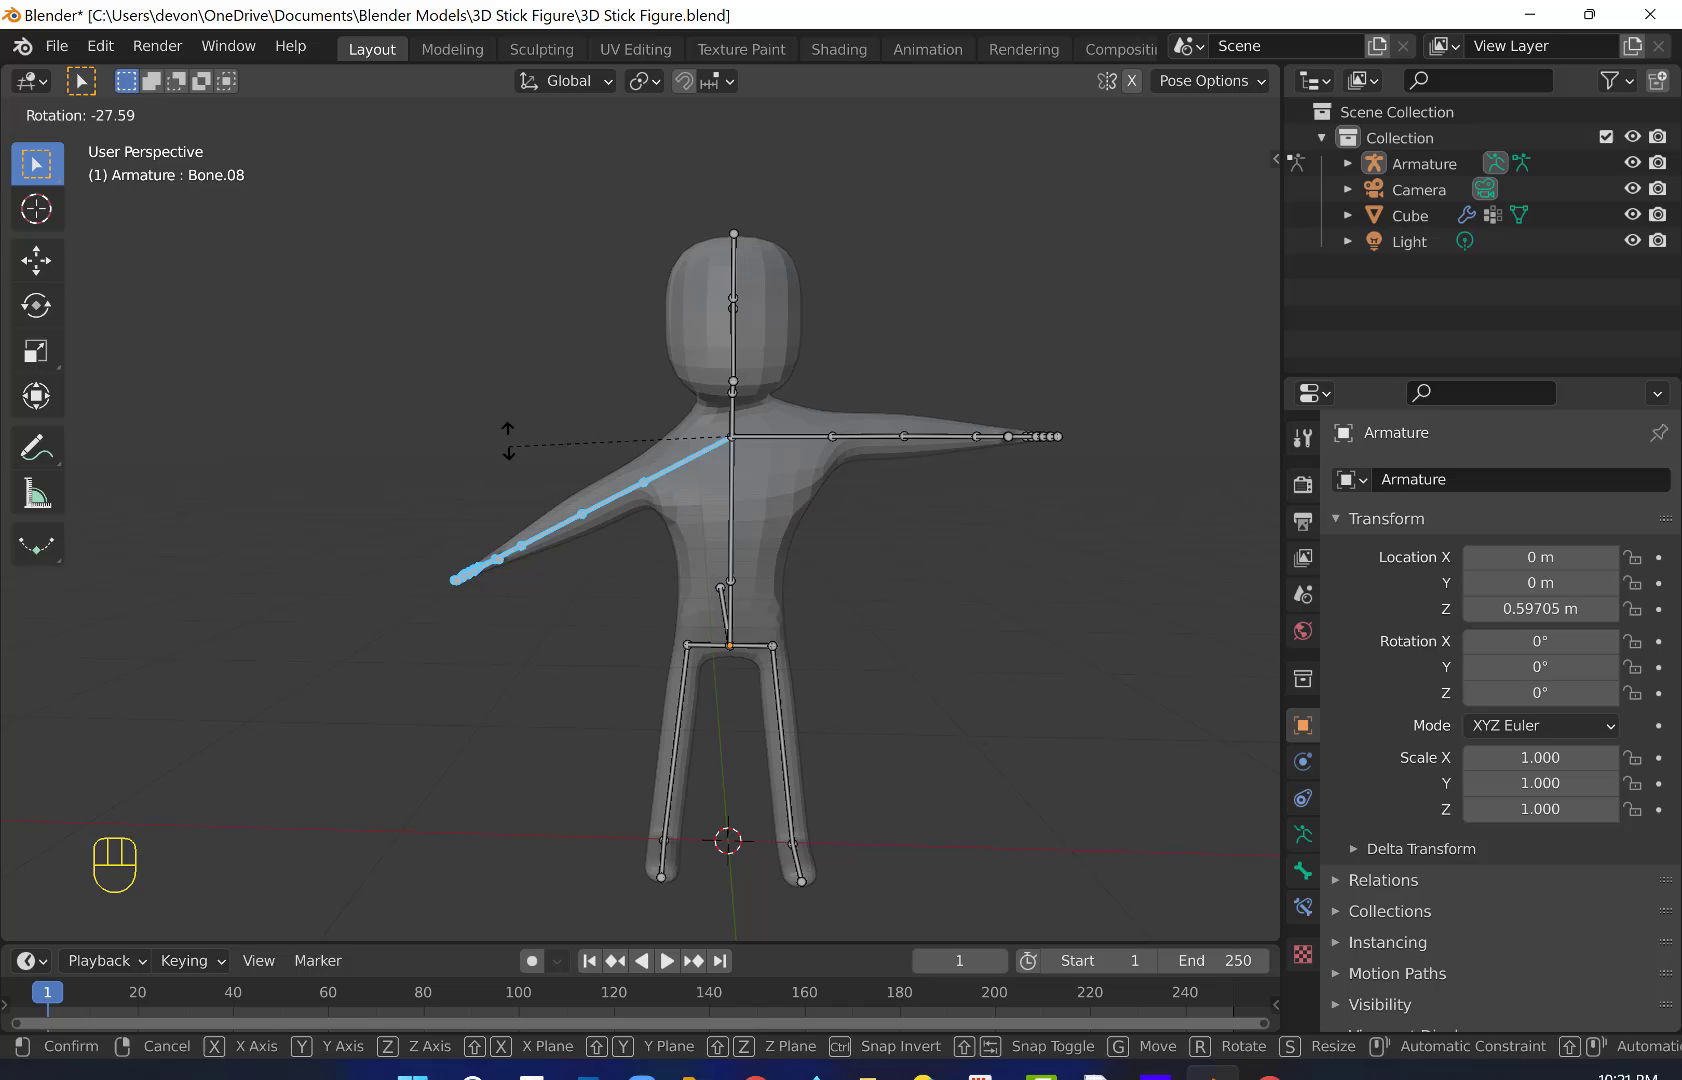
right_click(529, 424)
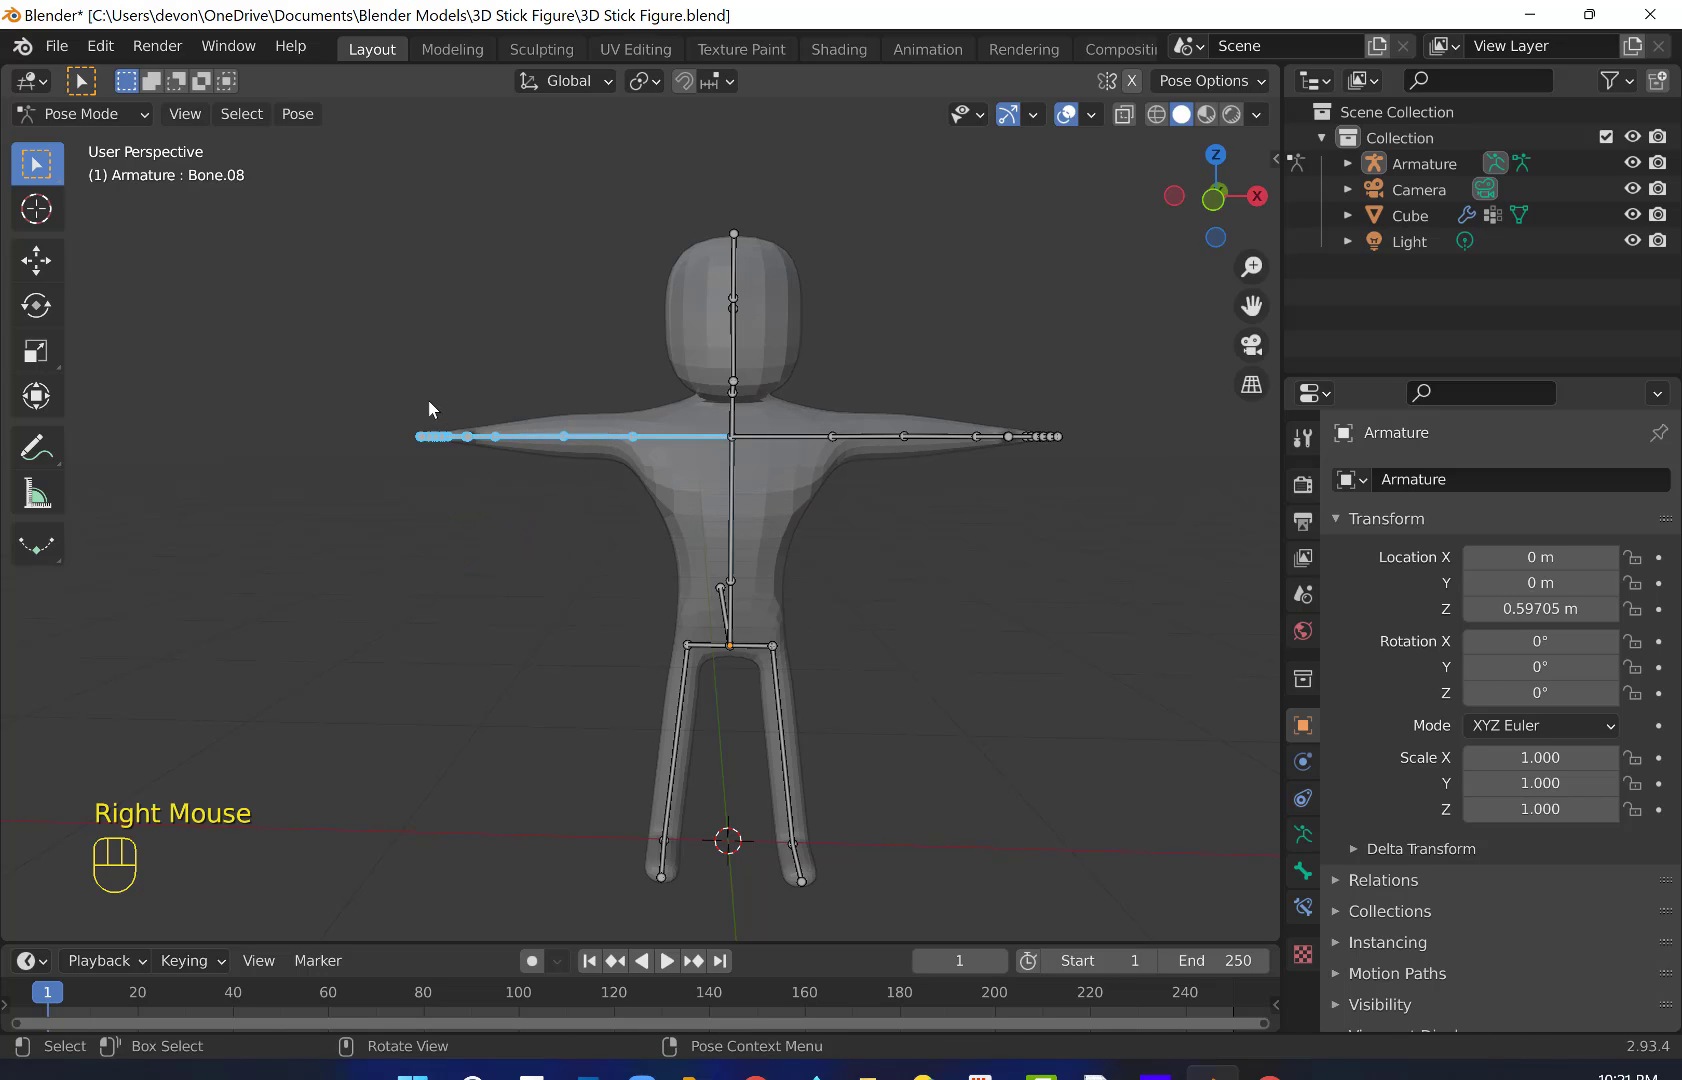
left_click_drag(381, 423, 614, 474)
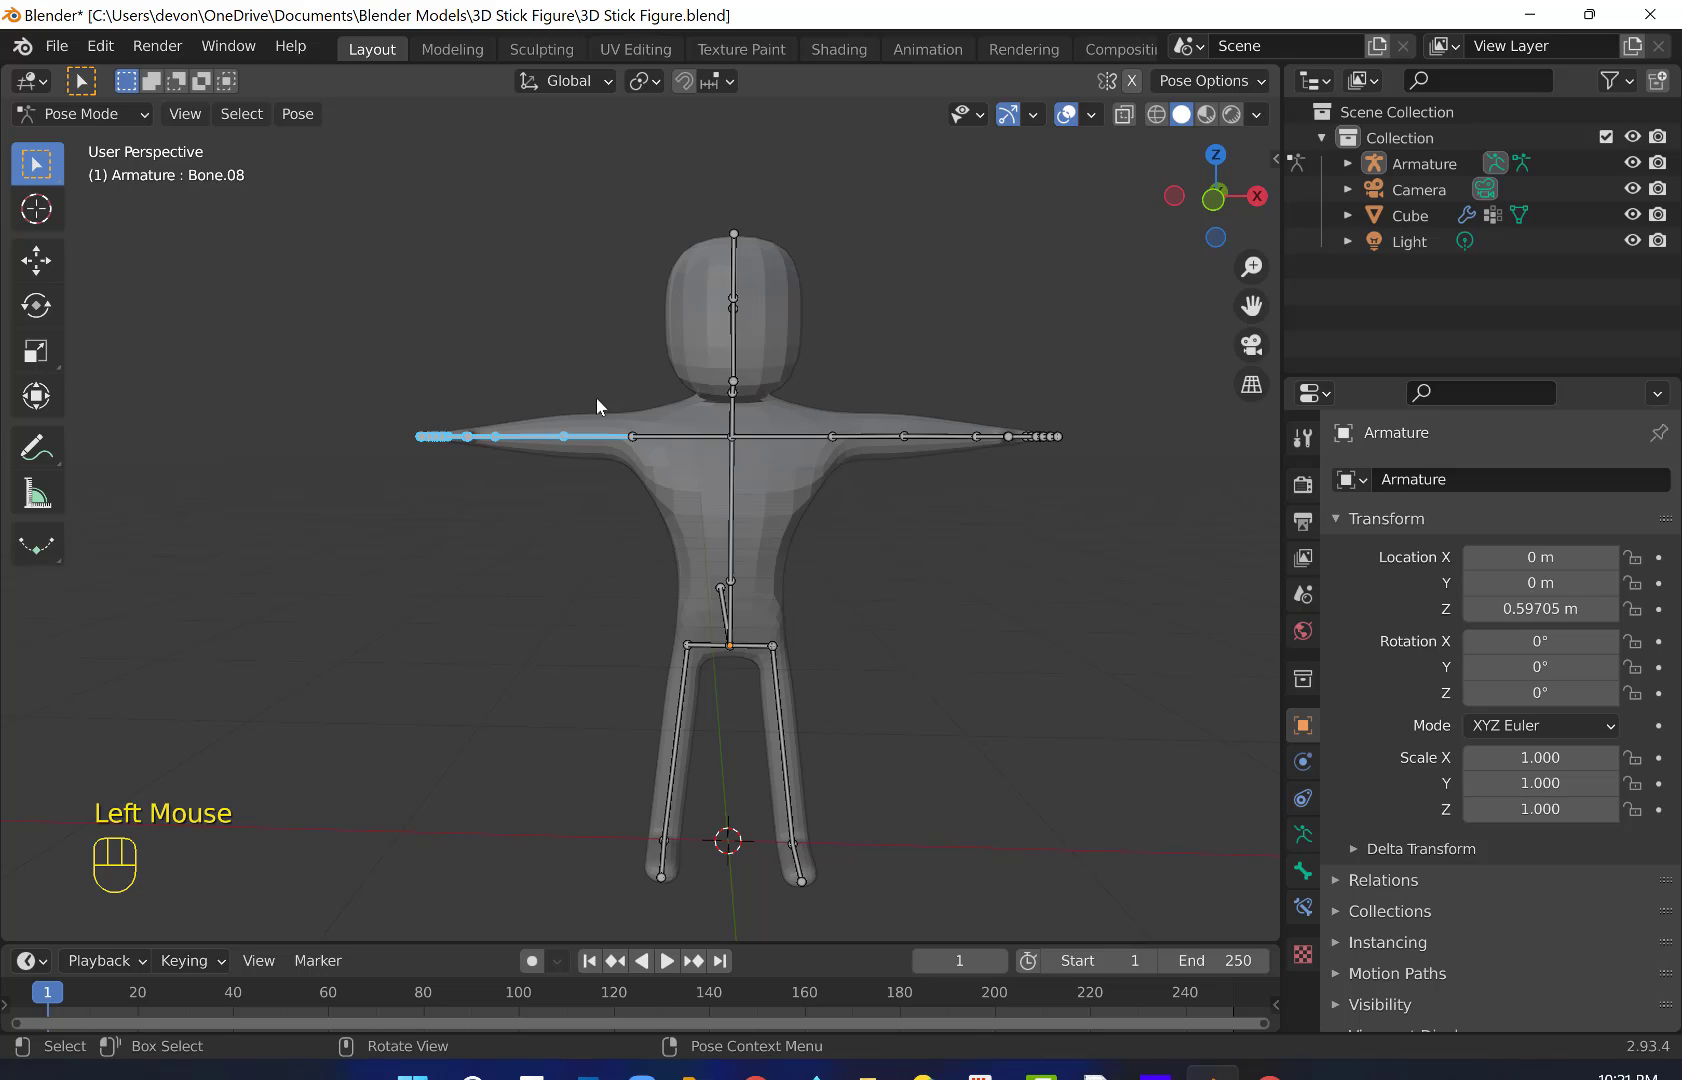
key("r")
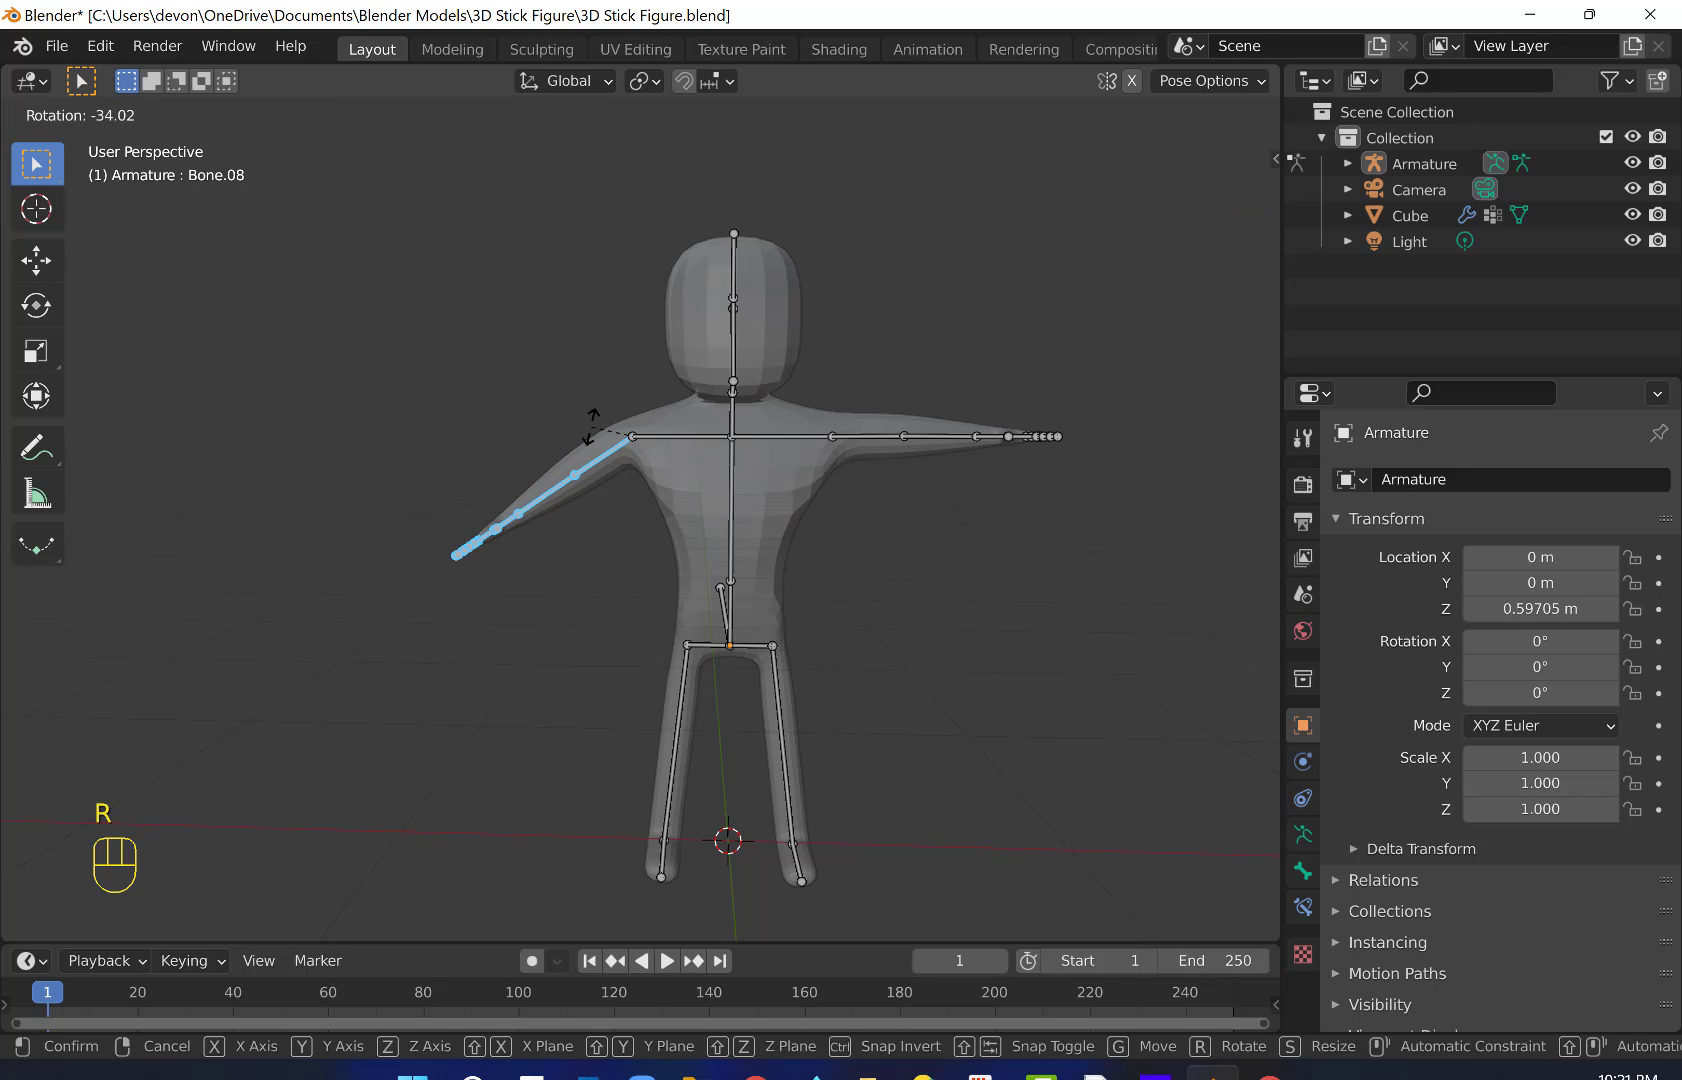
left_click_drag(591, 403, 465, 437)
- Start and cancel trial rotations on the hand bone and the neck/head bone, leaving them unchanged
left_click_drag(400, 432, 483, 477)
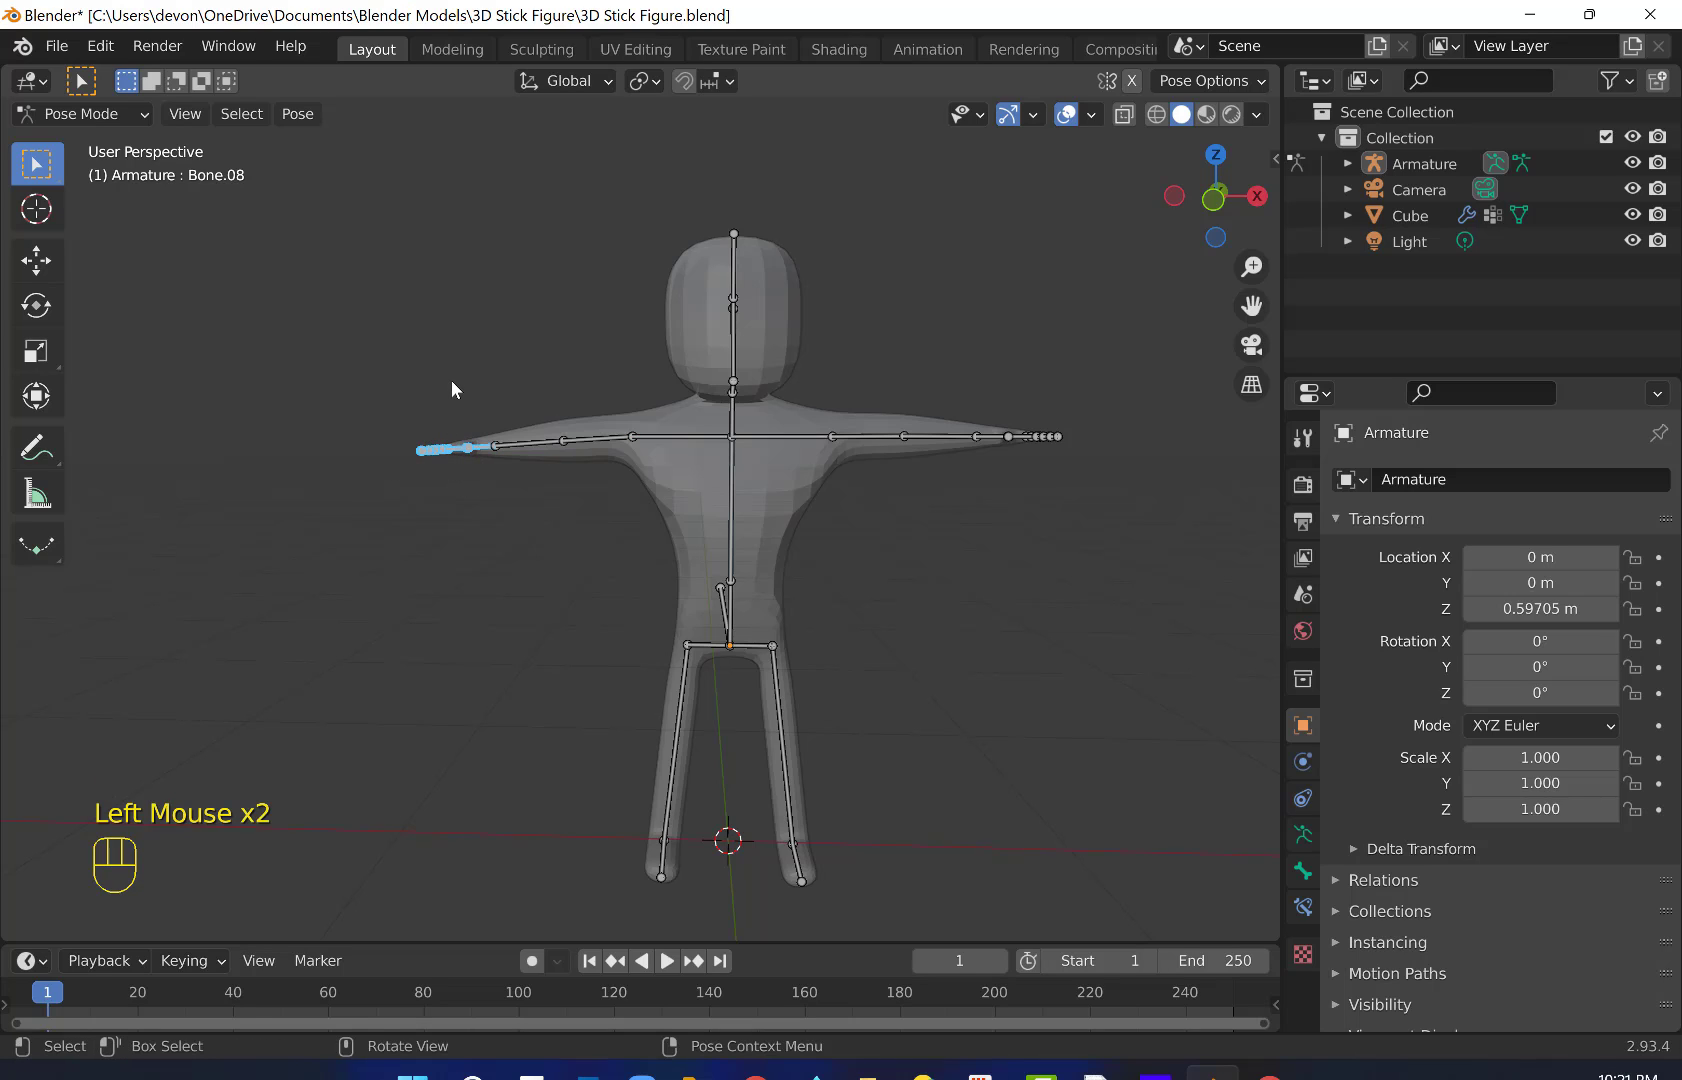
key("r")
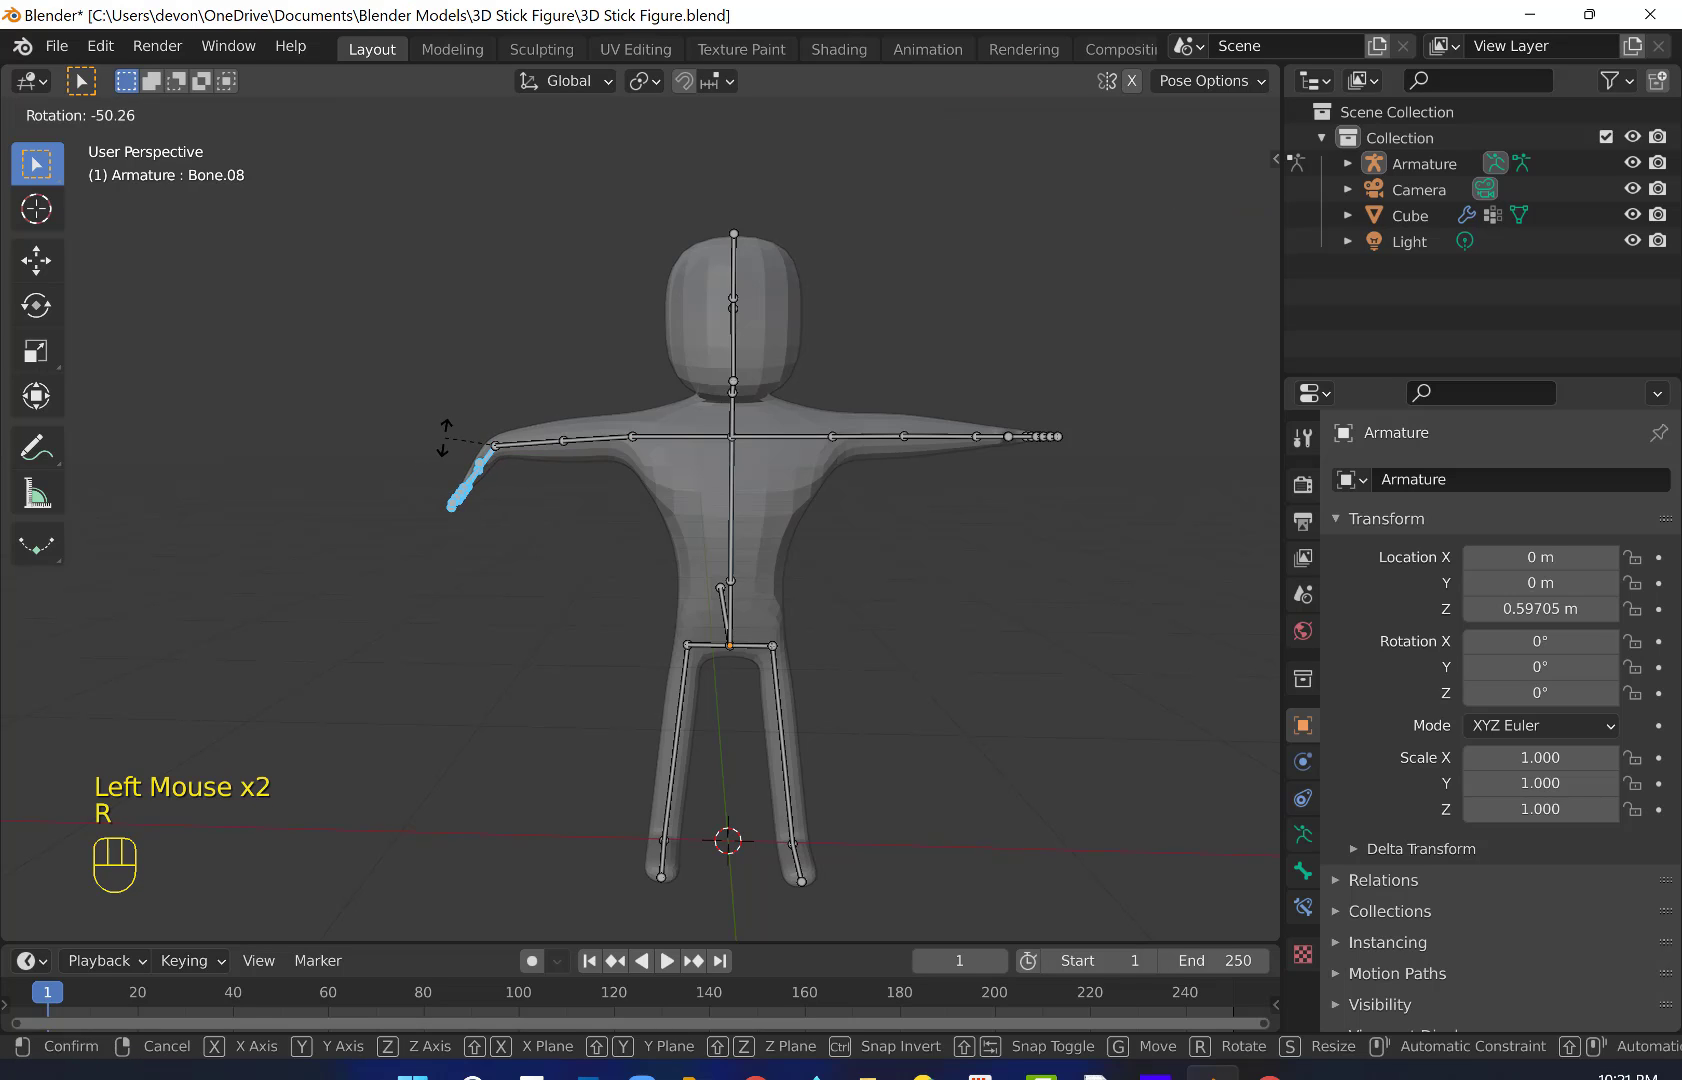
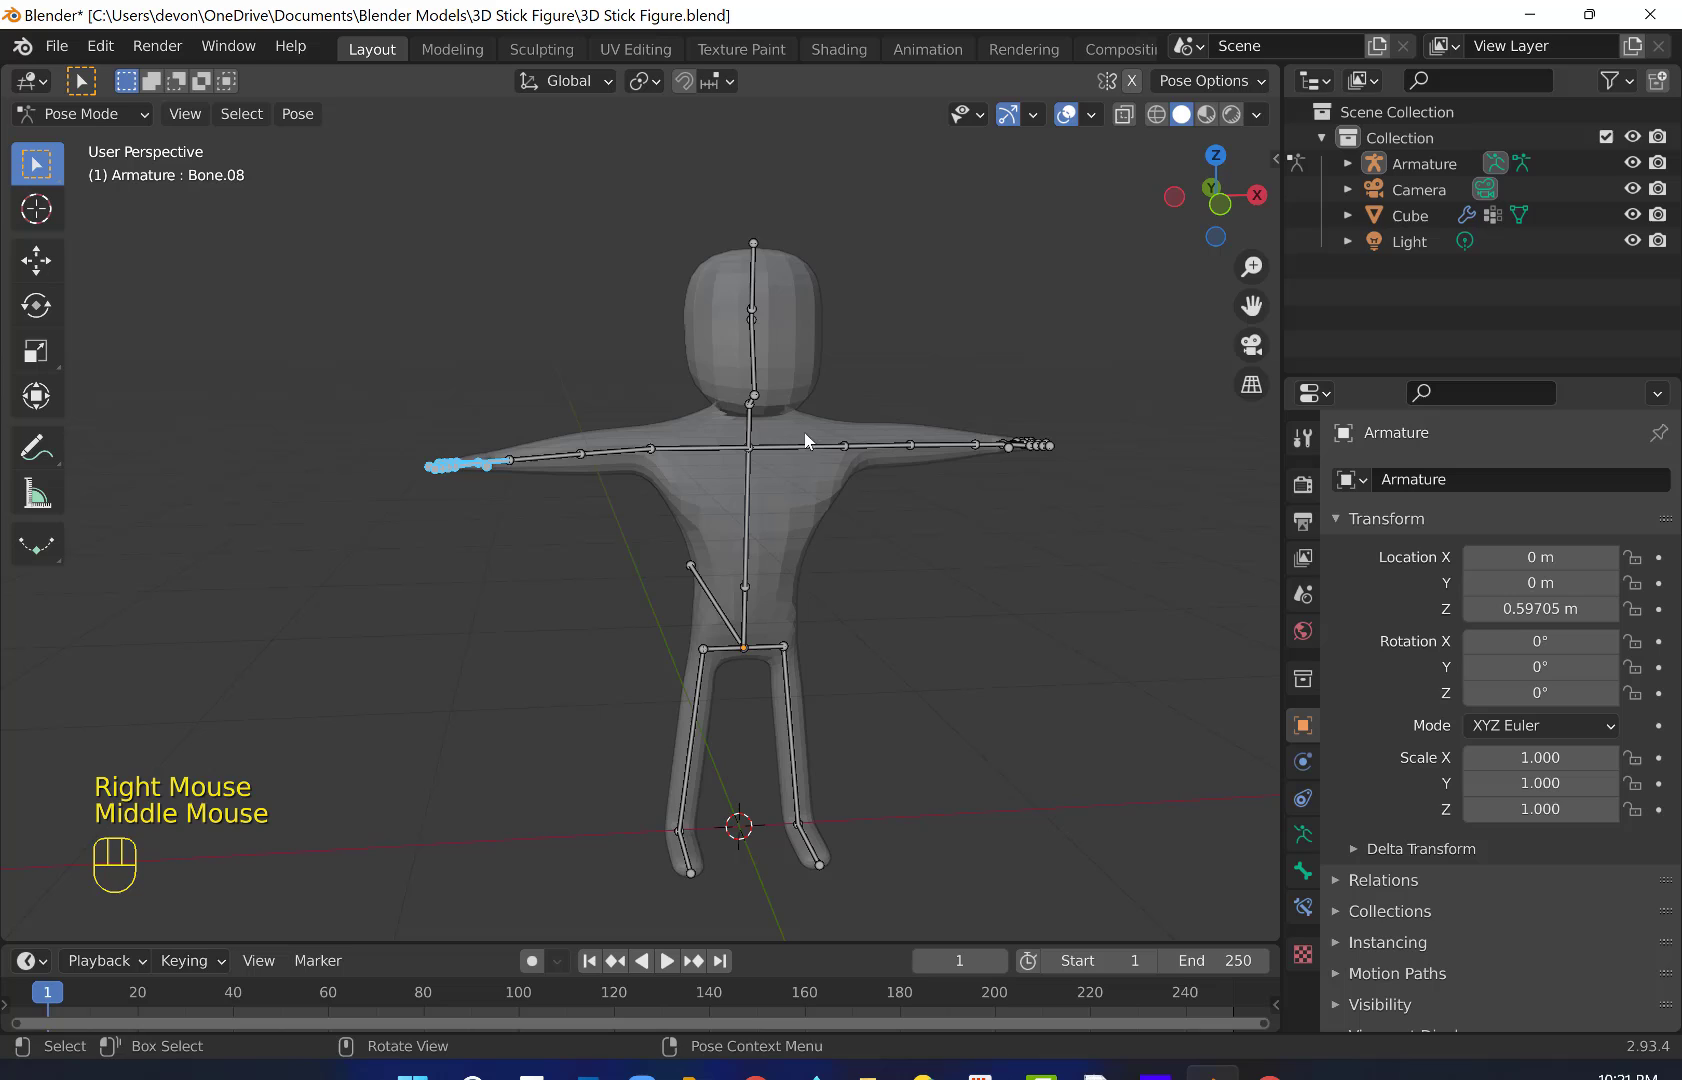
left_click_drag(710, 248, 834, 419)
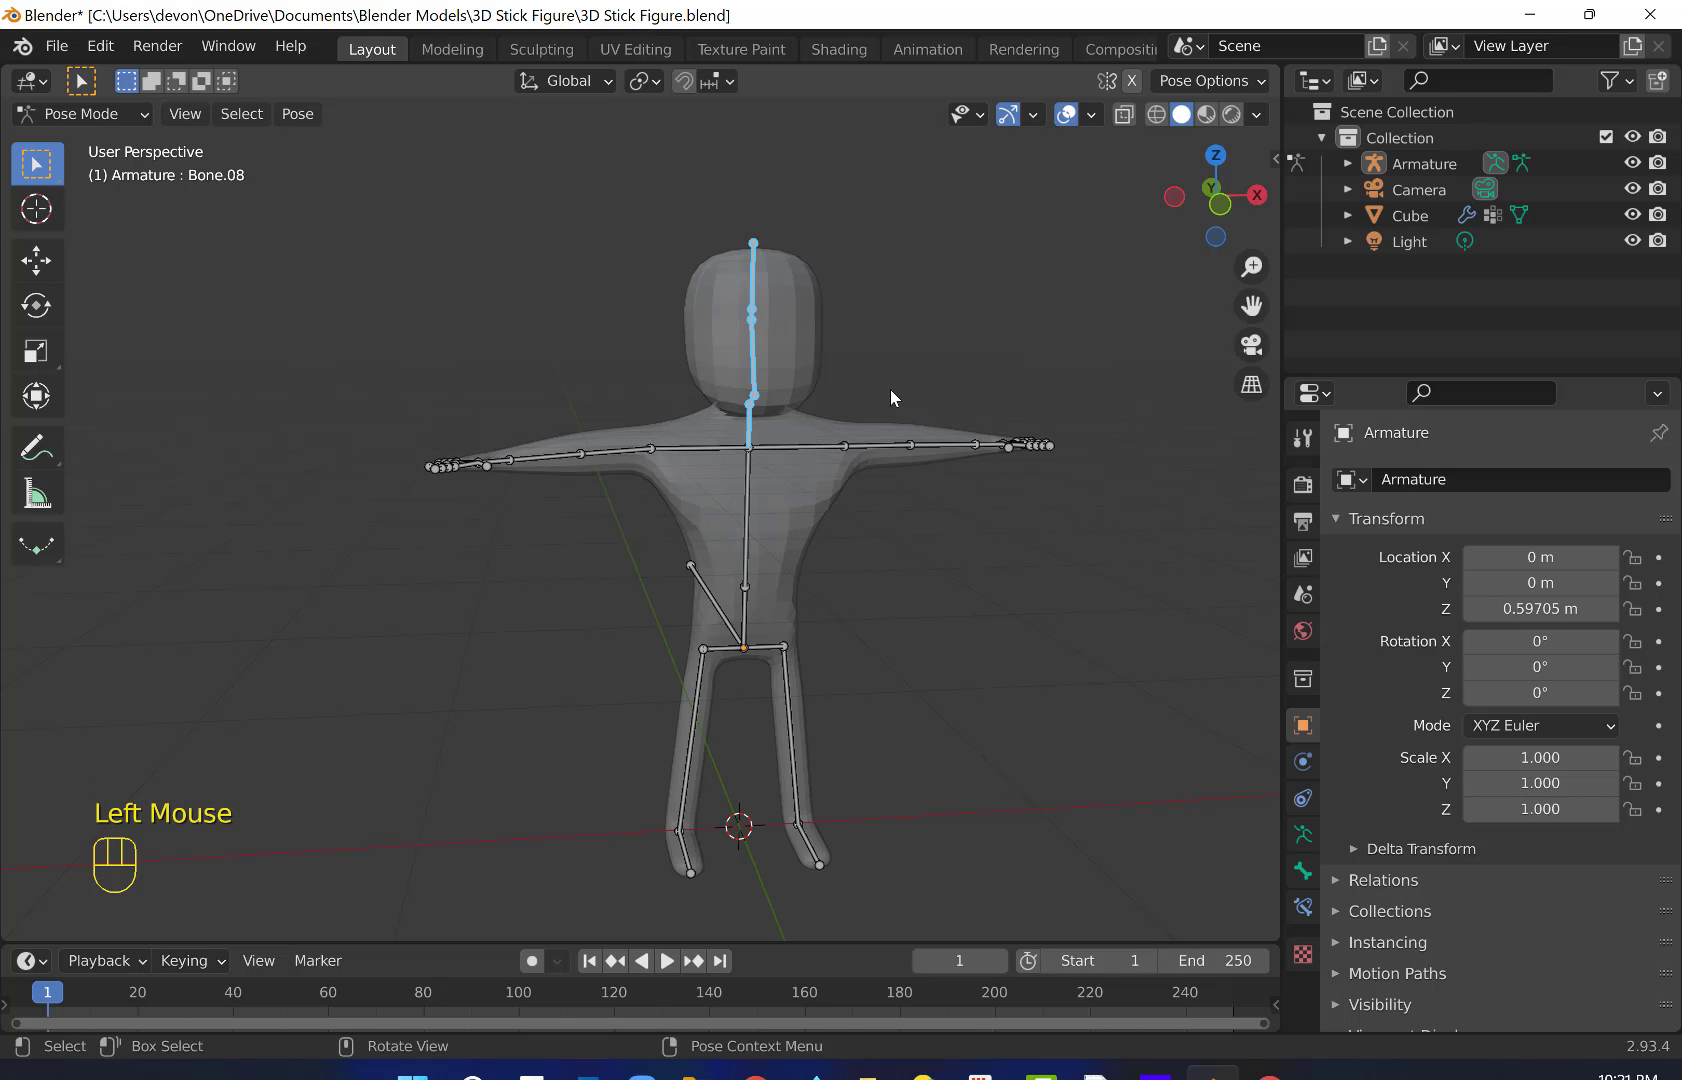
key("r")
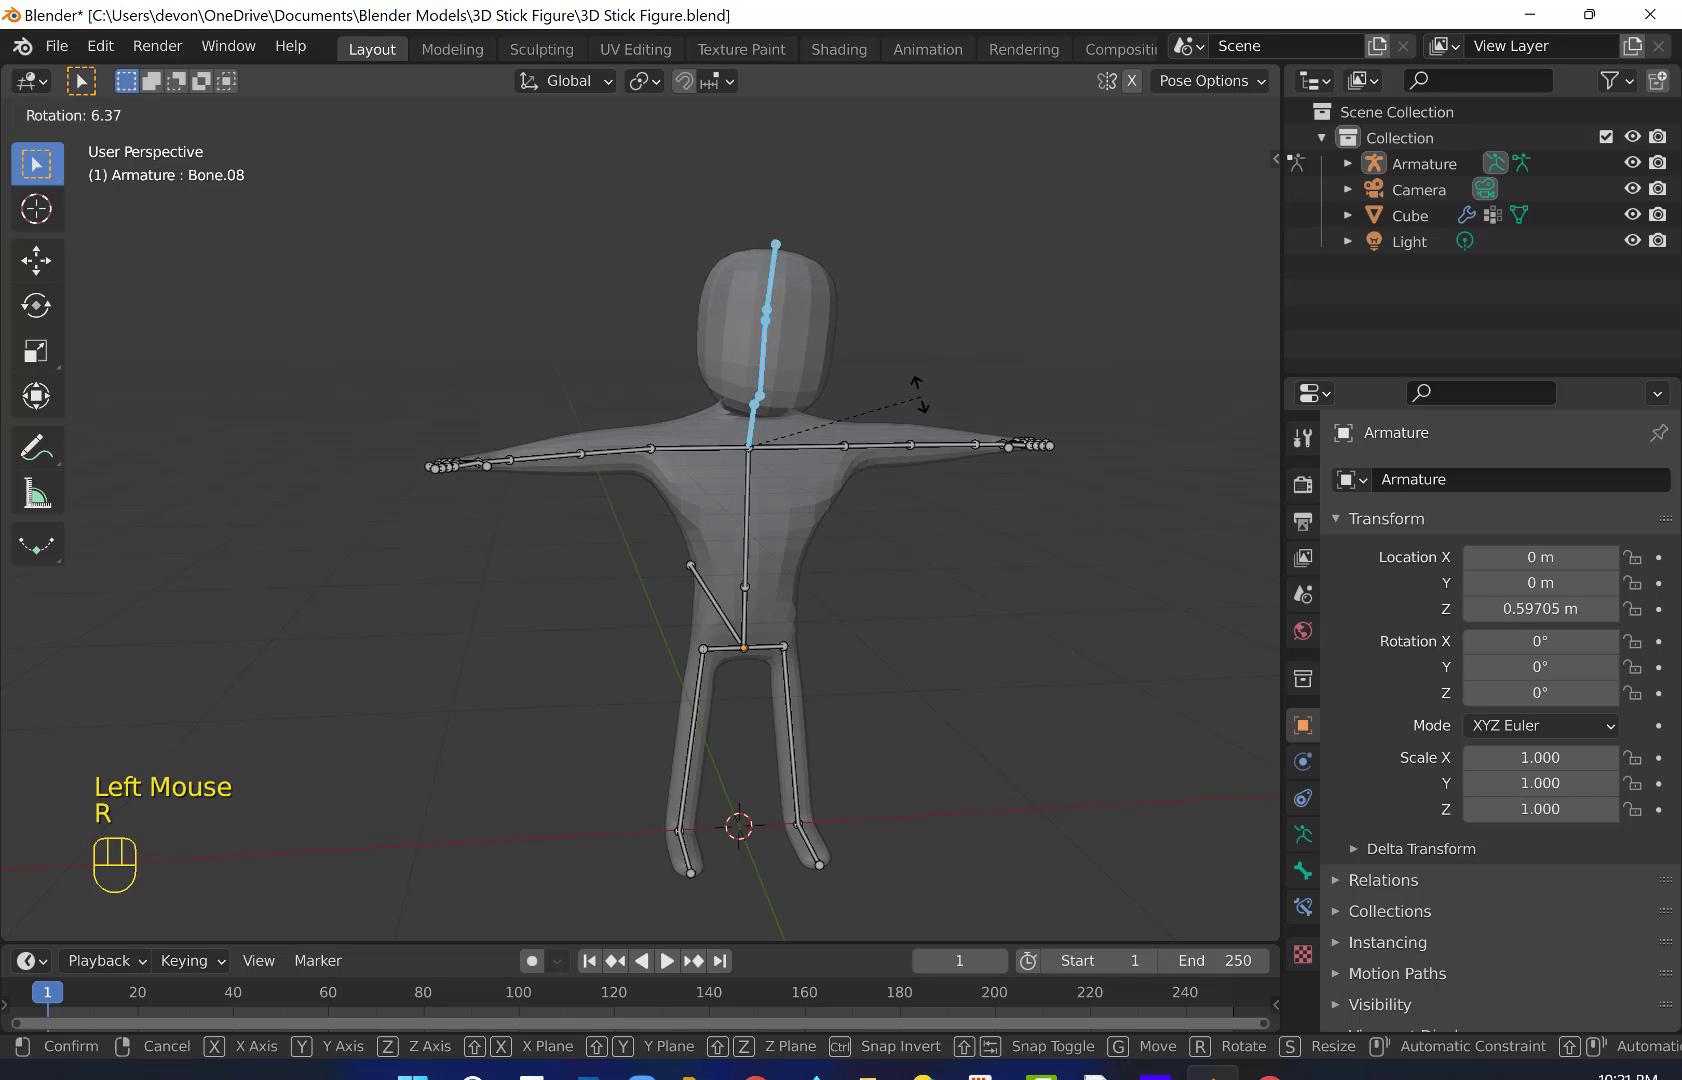
left_click(861, 395)
right_click(861, 395)
- From a side view, rotate the bone projecting from the hips by a few degrees
left_click_drag(955, 656, 659, 649)
left_click(733, 646)
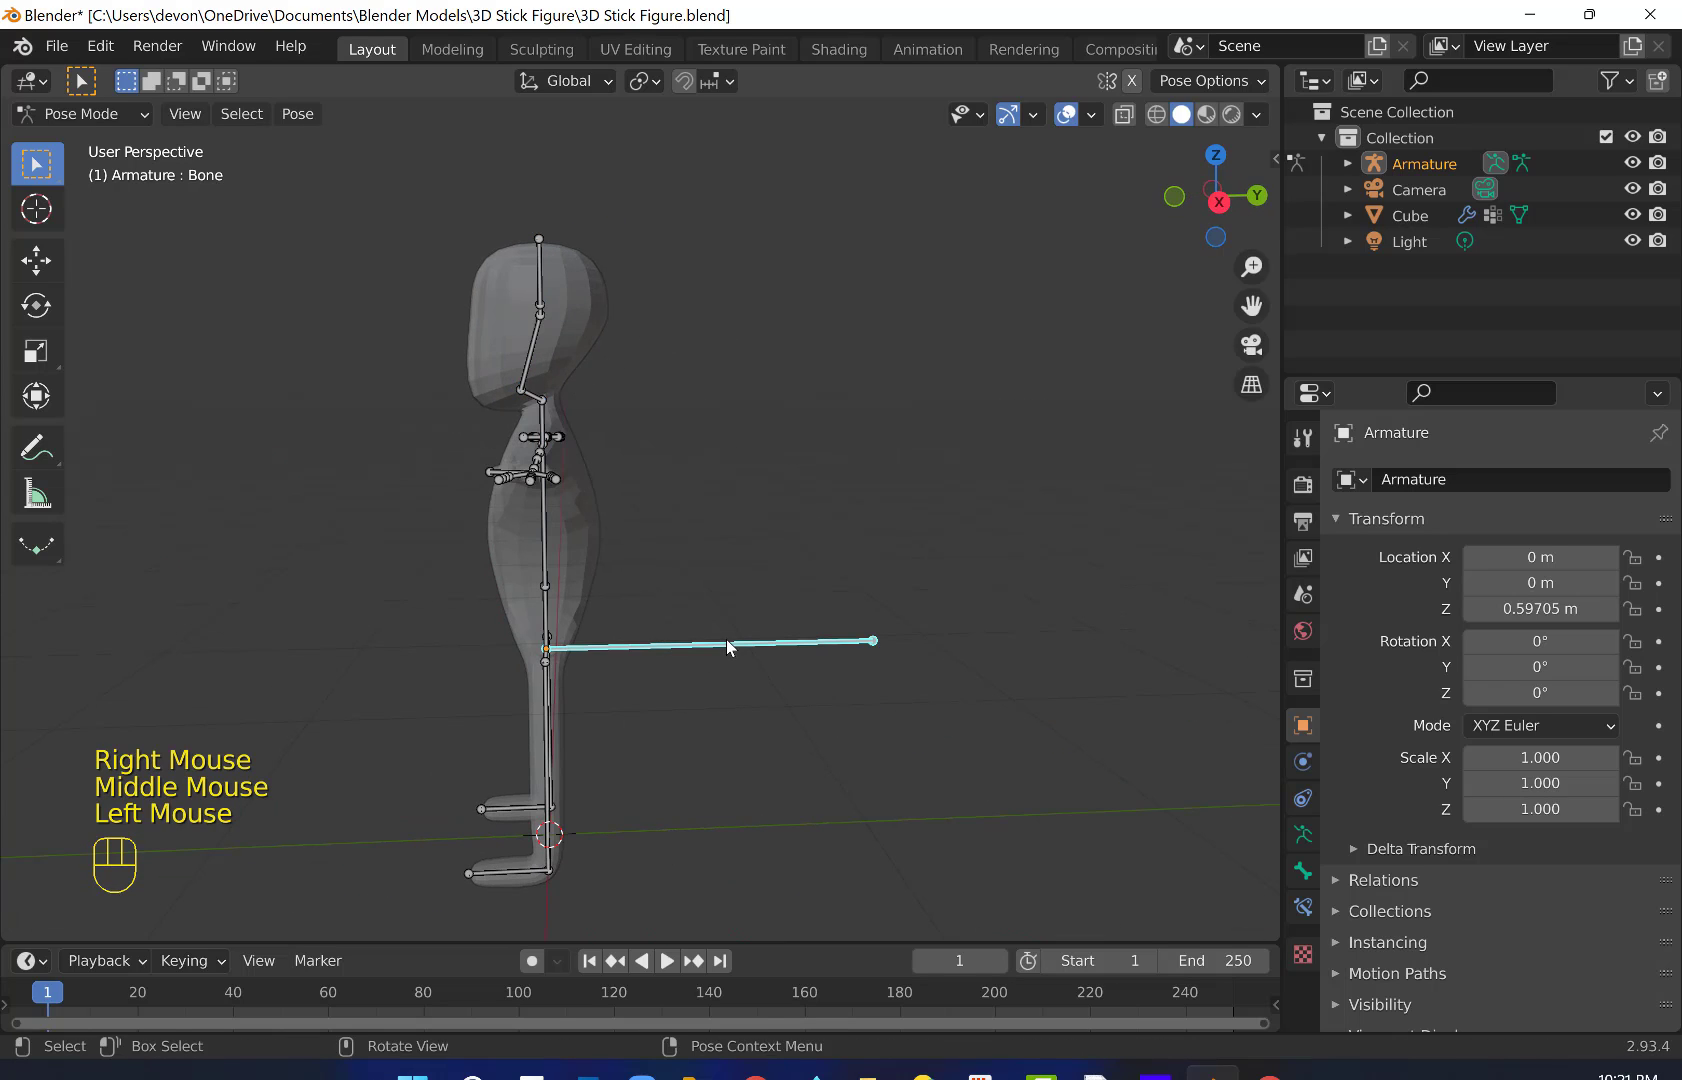
key("r")
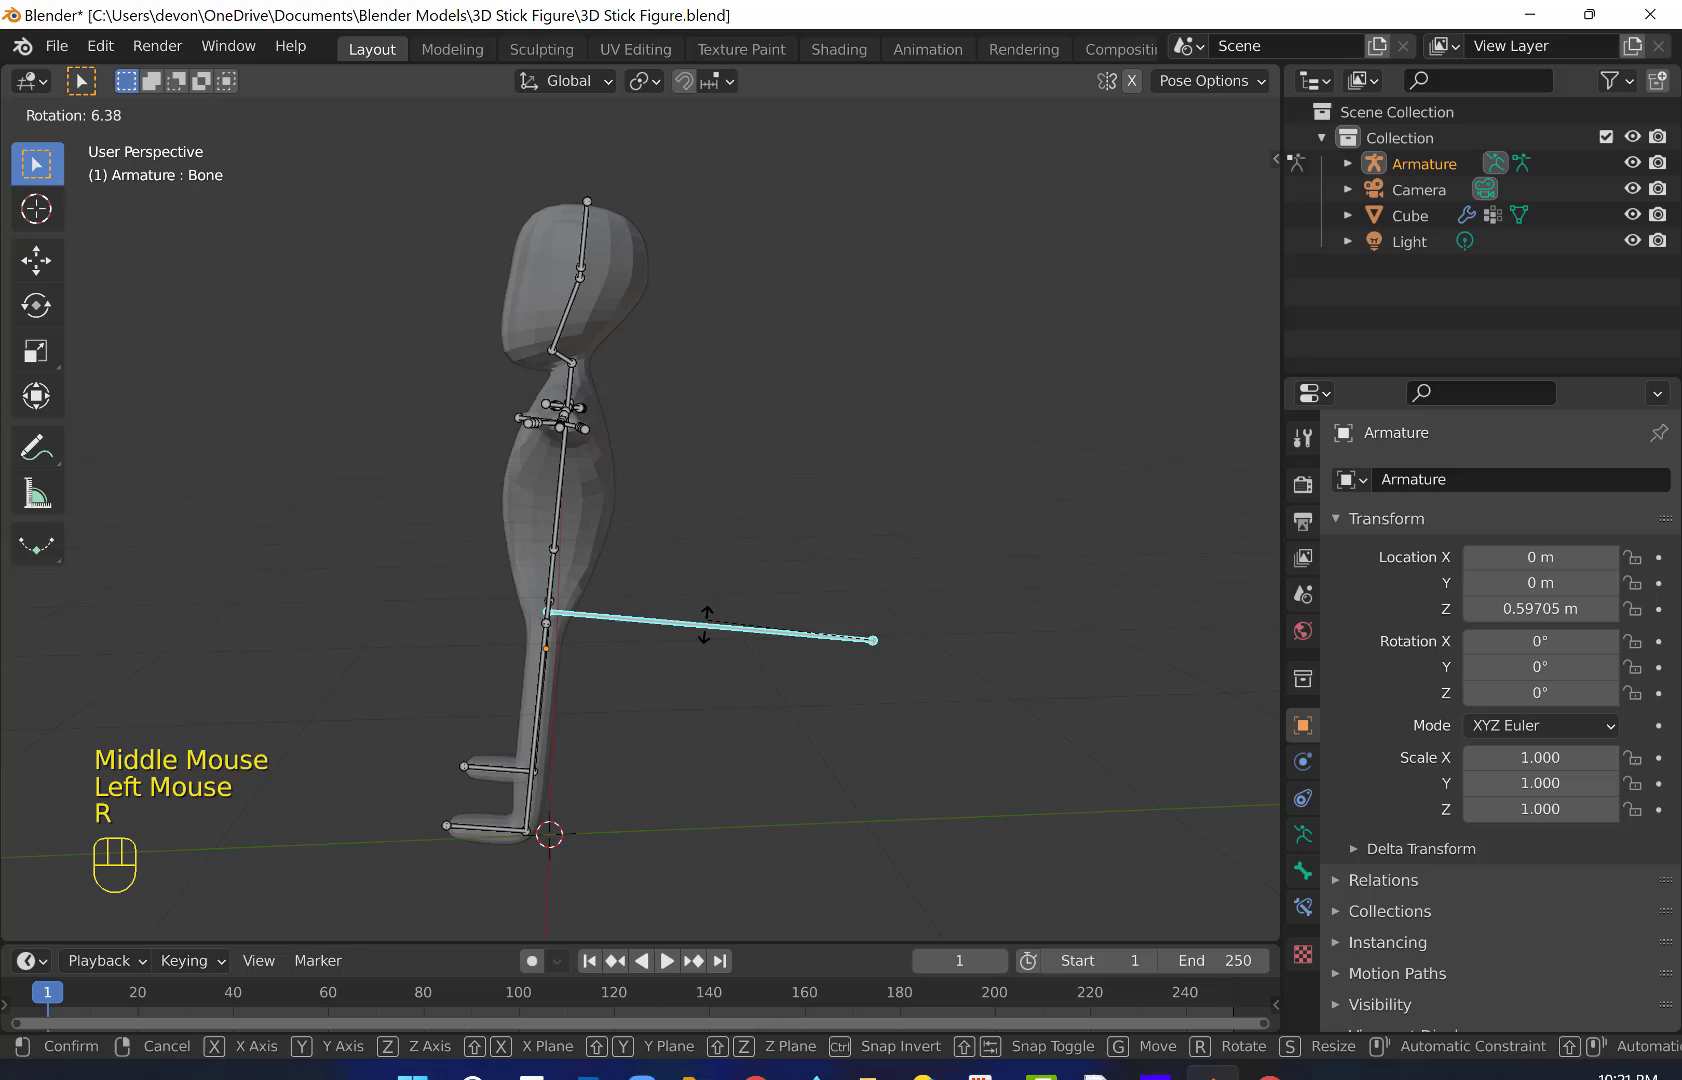